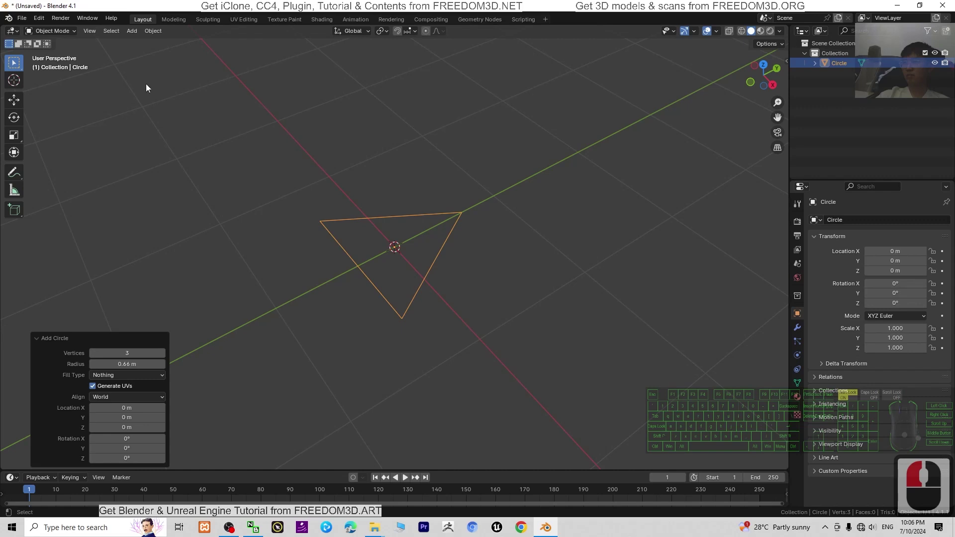
- Enter Edit Mode on the three-vertex triangle and begin extruding its edges
left_click(72, 33)
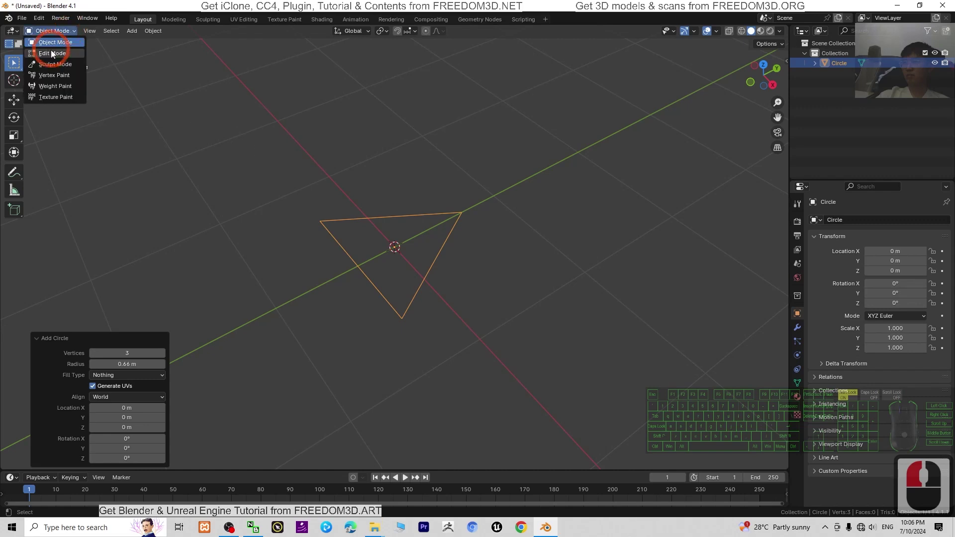
left_click(51, 53)
scroll("up", 3)
key("a")
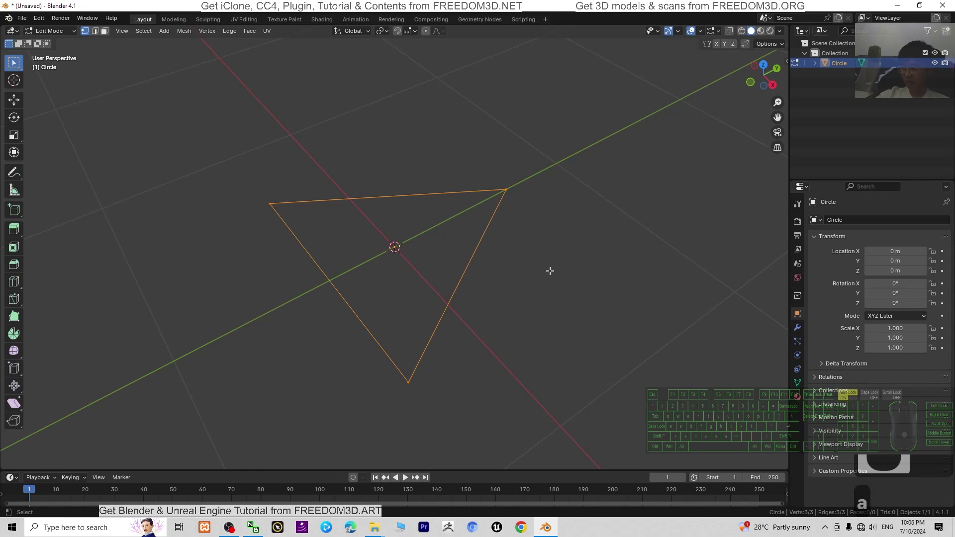
- Extrude the triangle's edges in place and scale them inward to about 0.54, forming a flat frame
key("e")
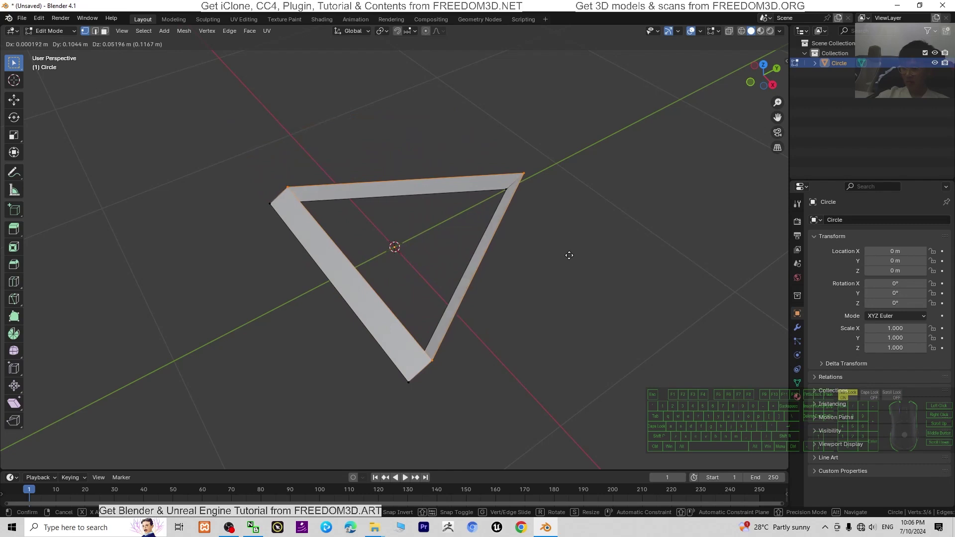
key("Escape")
key("s")
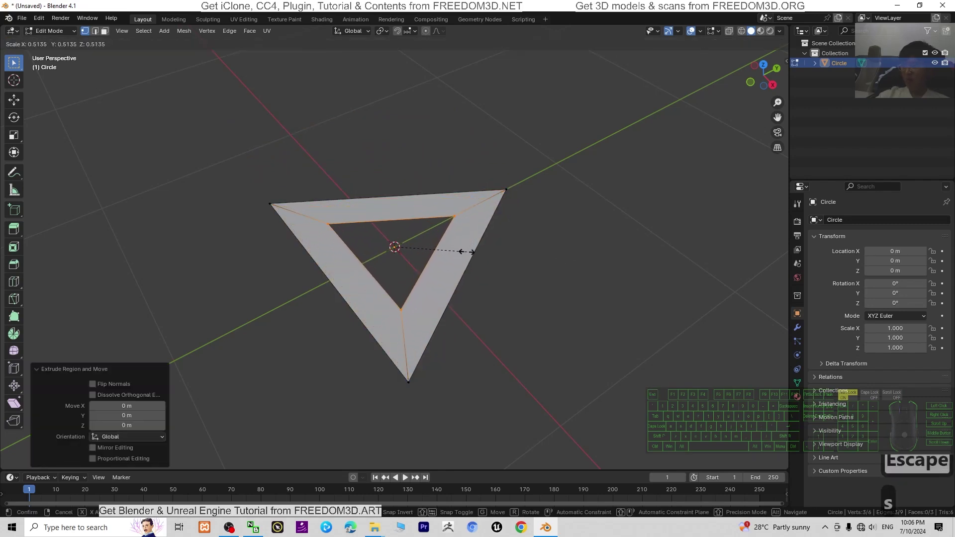
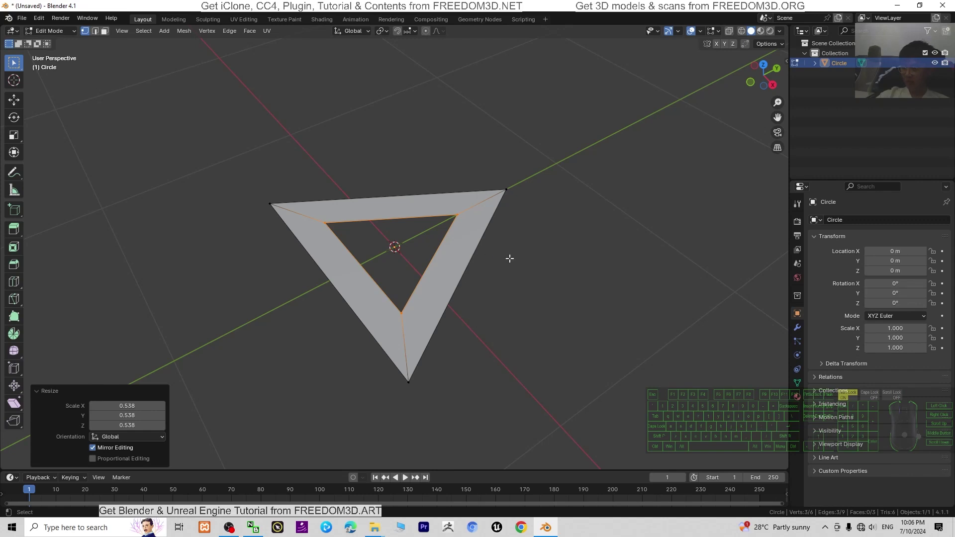
- Select the whole flat frame and extrude it to give the triangular ring thickness
key("a")
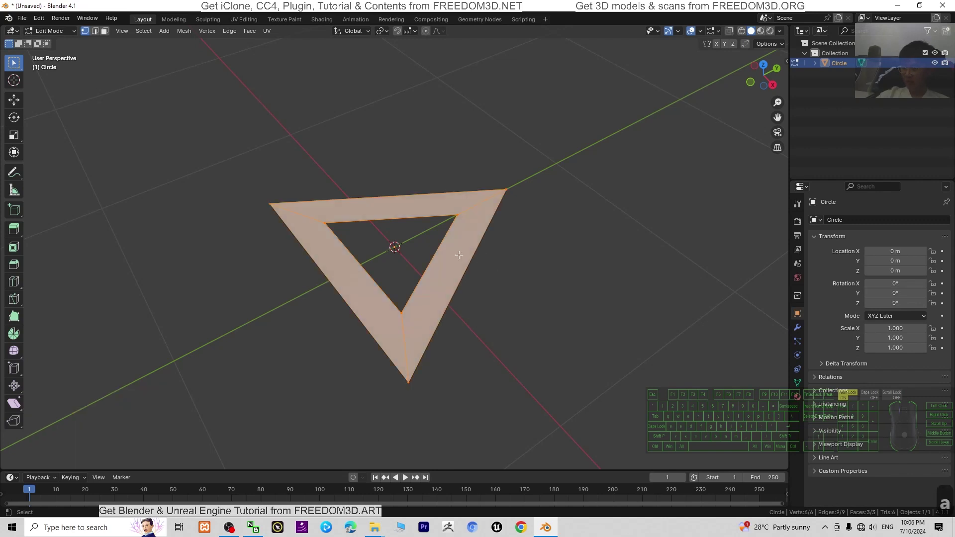
key("e")
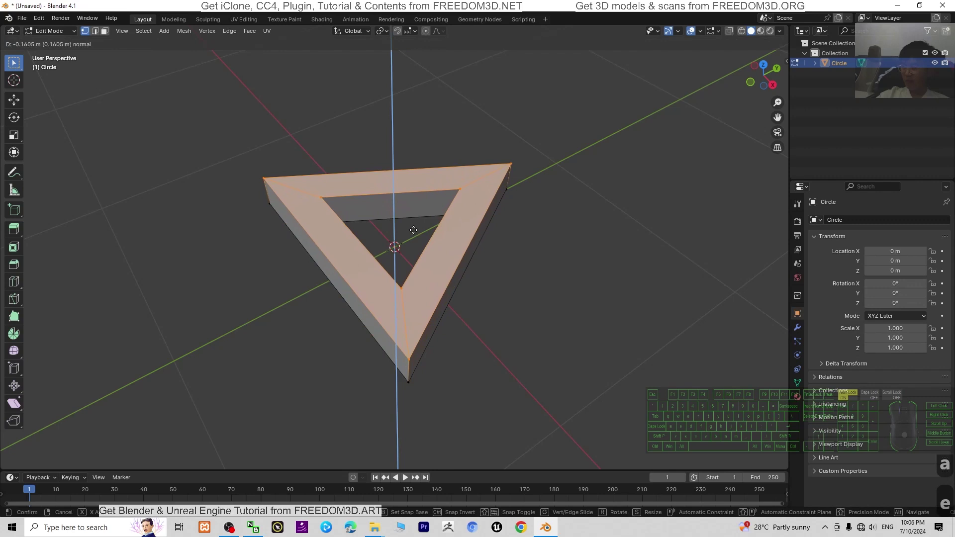
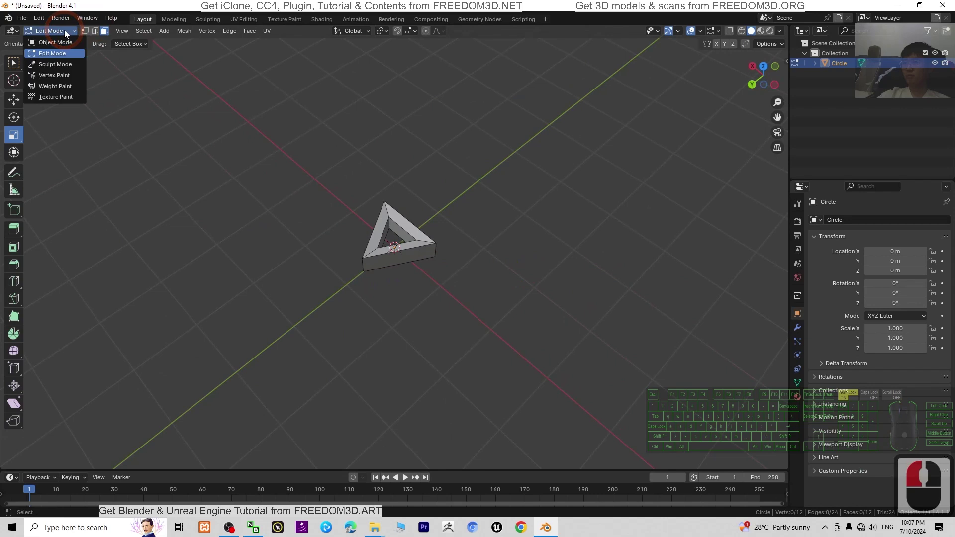
- Return from Edit Mode to Object Mode on the solid triangular ring
left_click(69, 33)
left_click(71, 33)
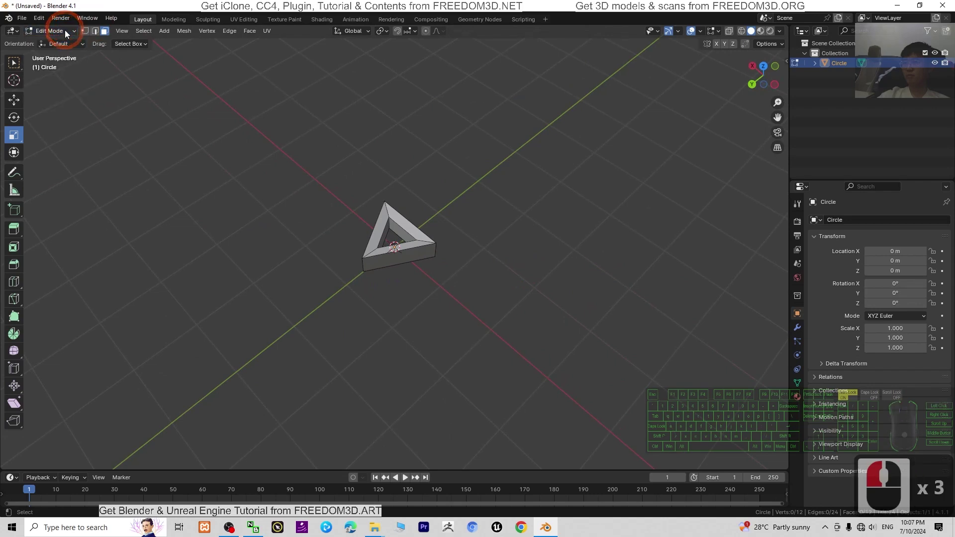
left_click(70, 33)
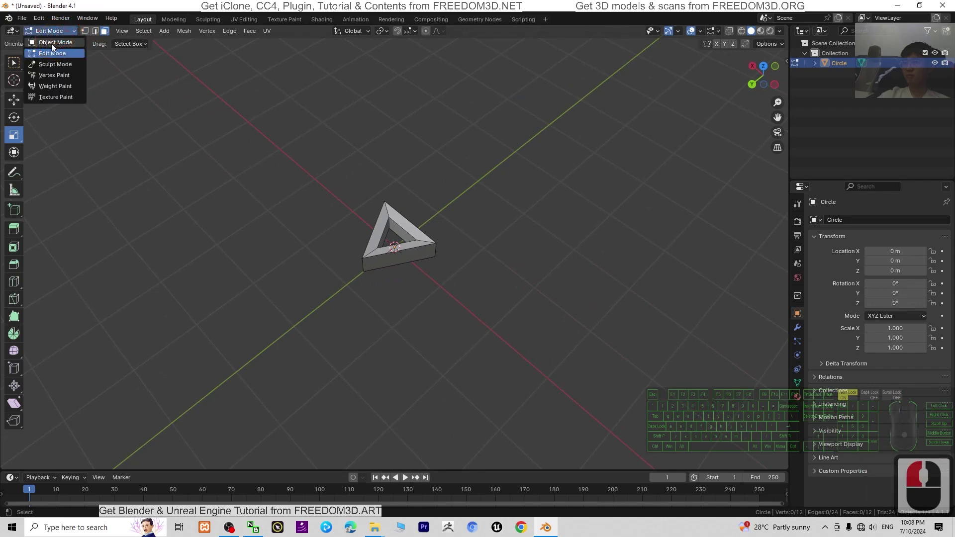
left_click(55, 48)
- Show the frame's Modifier Properties and bring up the Add Modifier search list
left_click(424, 242)
left_click(868, 224)
left_click(846, 223)
type("r")
key("BackSpace")
key("BackSpace")
key("BackSpace")
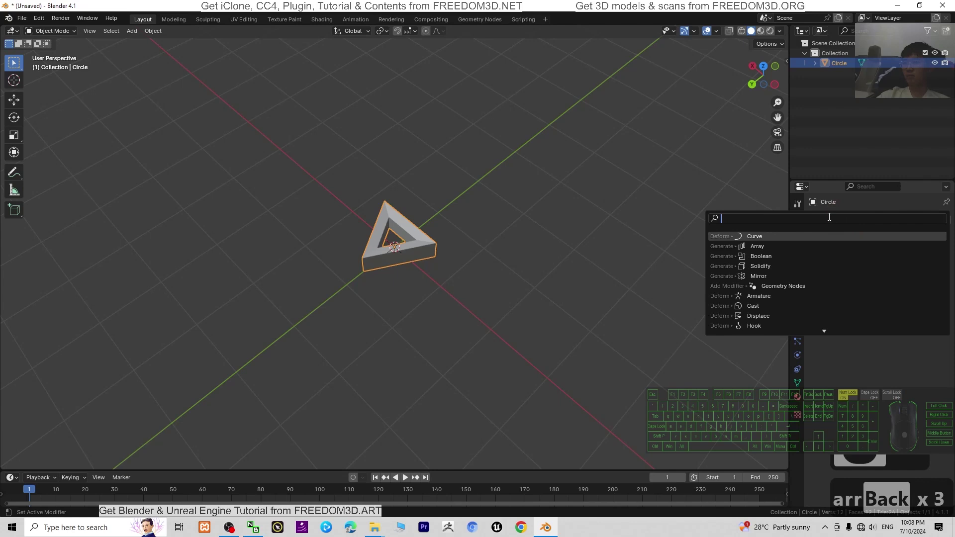
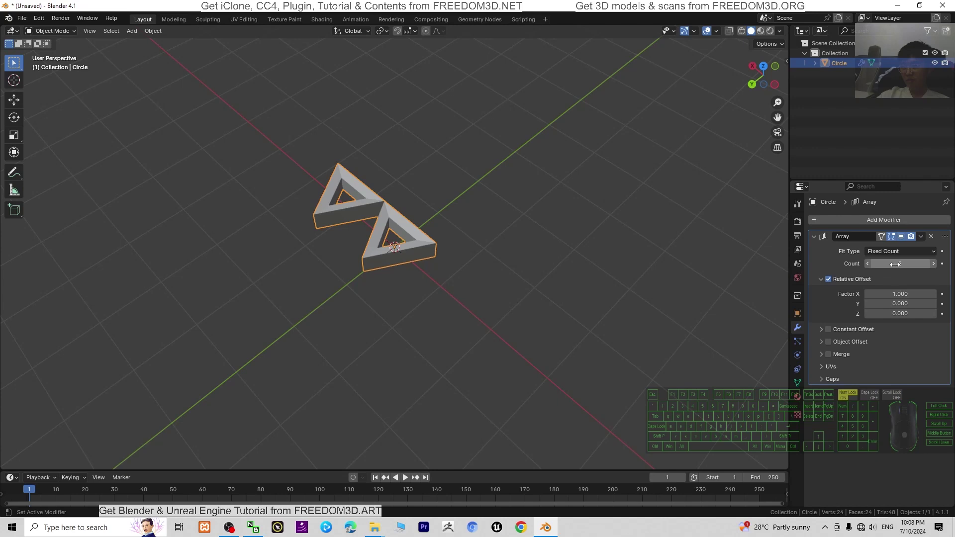
- Raise the Array modifier's Count to 4 so the triangle frame repeats in a row
left_click_drag(530, 325, 471, 344)
left_click_drag(484, 344, 552, 333)
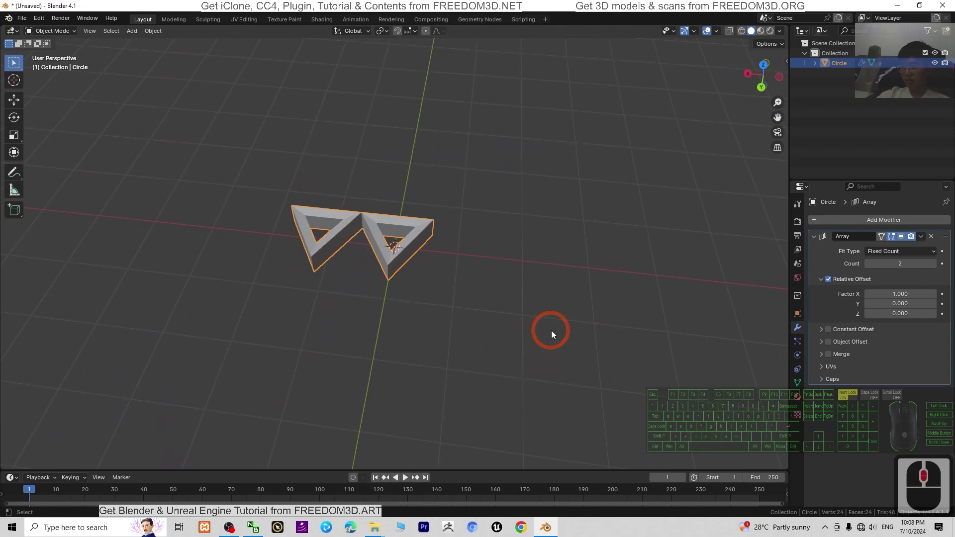
left_click_drag(579, 329, 535, 309)
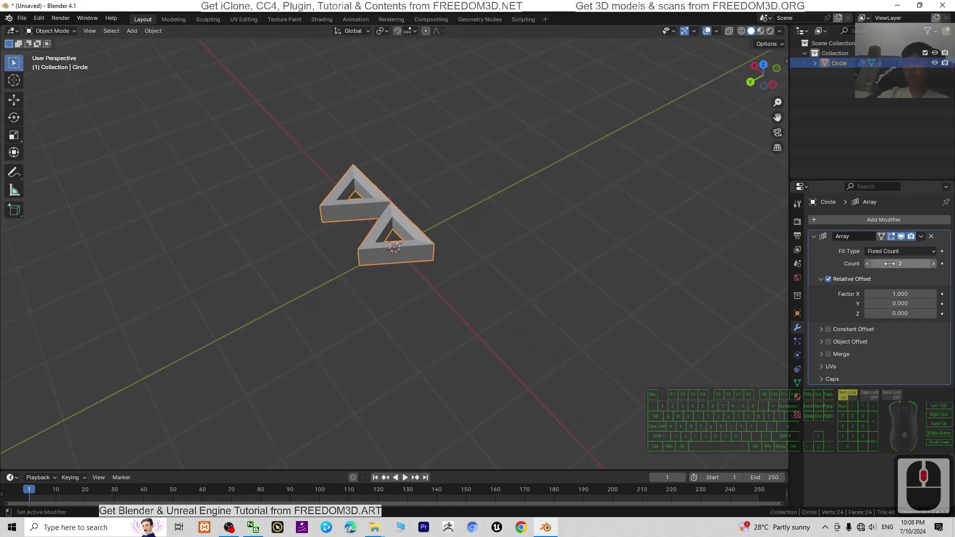
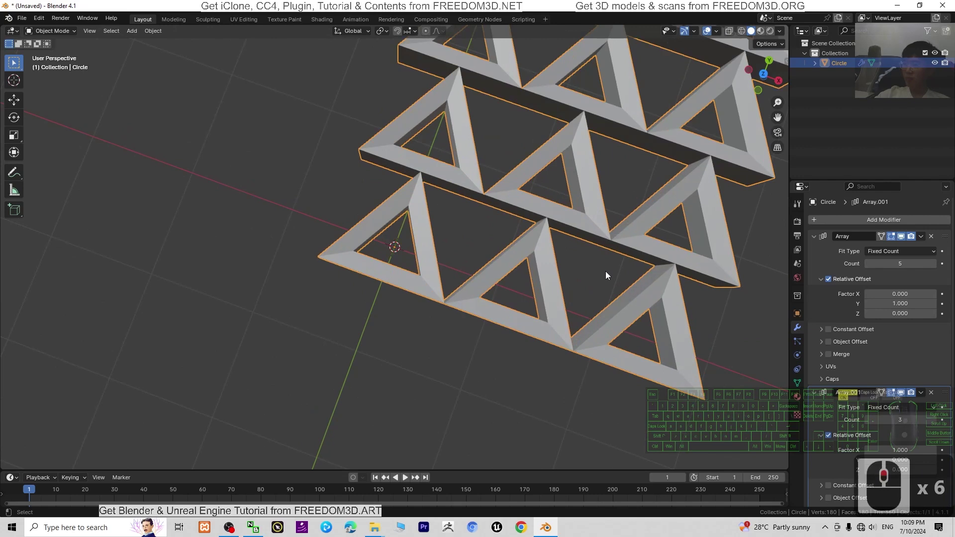
- Orbit and tilt the view to inspect the three-by-five triangle grid from straight on and in perspective
left_click_drag(629, 220, 429, 113)
middle_click(638, 222)
left_click_drag(631, 217, 490, 300)
scroll("down", 3)
scroll("up", 3)
left_click_drag(483, 287, 294, 208)
left_click_drag(540, 257, 399, 283)
left_click_drag(380, 283, 433, 245)
left_click_drag(432, 255, 425, 288)
left_click_drag(434, 332, 445, 323)
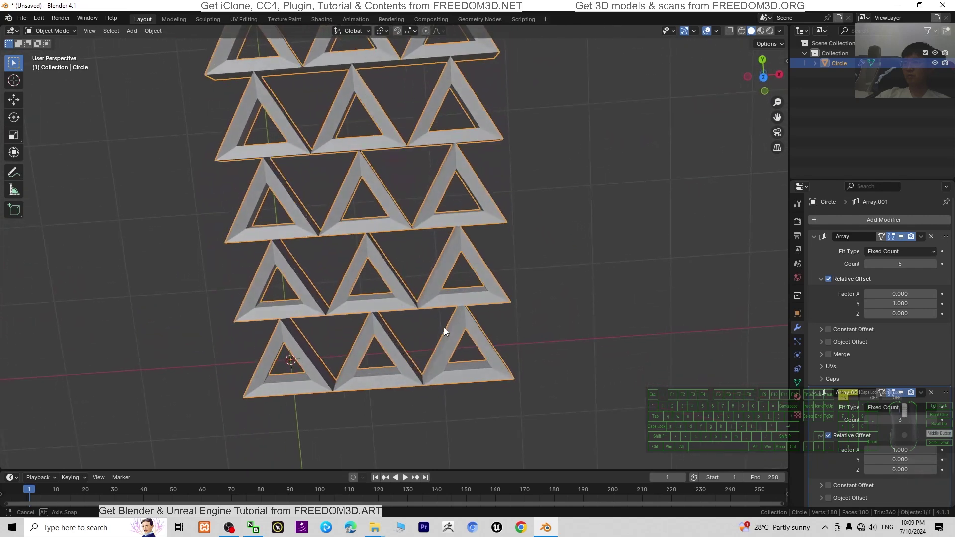
left_click_drag(442, 390, 405, 251)
left_click_drag(398, 251, 388, 289)
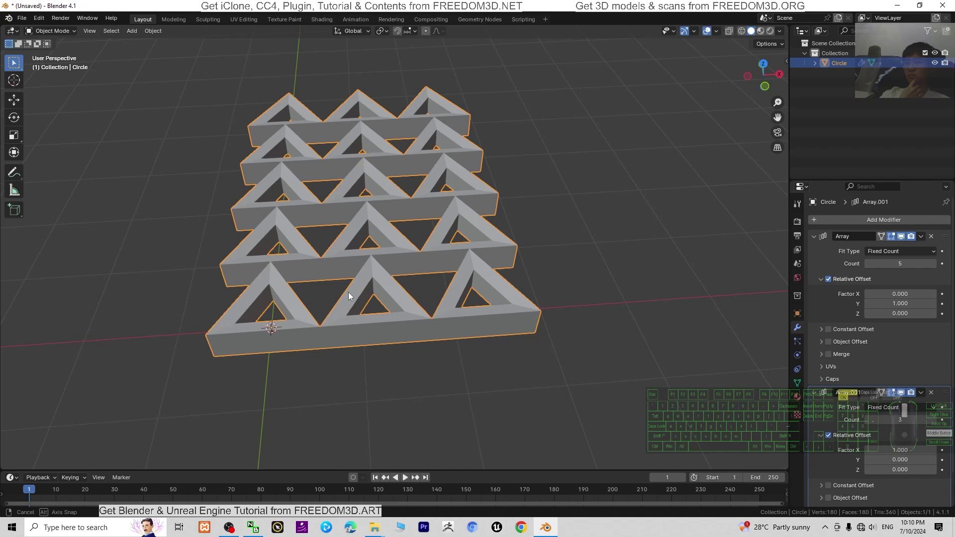
left_click_drag(372, 285, 351, 353)
- Change options in the Array modifier panels to rework how the triangle copies are spaced
middle_click(350, 353)
left_click(895, 243)
left_click(895, 242)
left_click(906, 242)
left_click(906, 242)
left_click(908, 240)
left_click(904, 397)
left_click(905, 397)
scroll("down", 3)
- Enable Constant Offset on the second Array and bring Distance X down to 0 m, collapsing the rows into one line of five
left_click_drag(469, 310, 821, 332)
left_click_drag(821, 332, 853, 342)
key("ctrl+z")
left_click(821, 330)
left_click(834, 333)
left_click(832, 335)
left_click(832, 335)
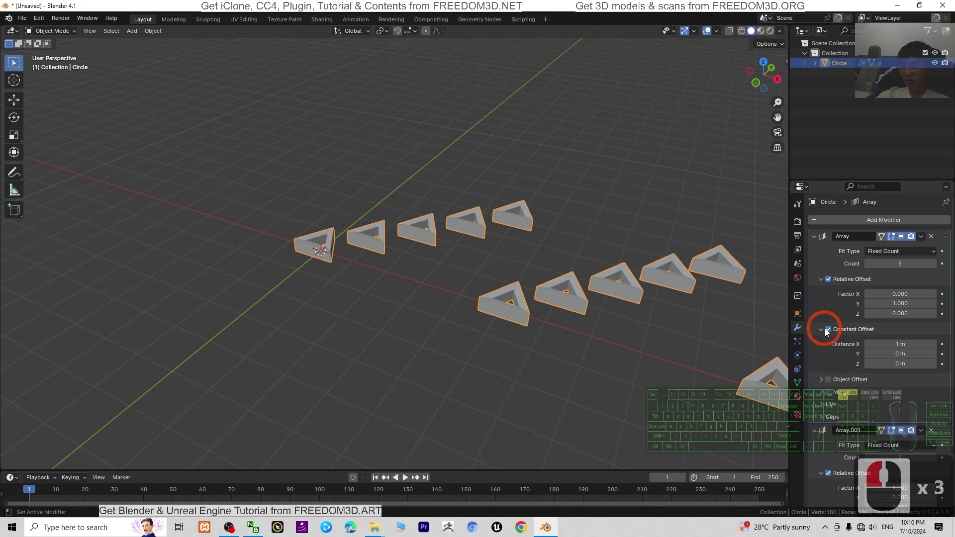
left_click(905, 433)
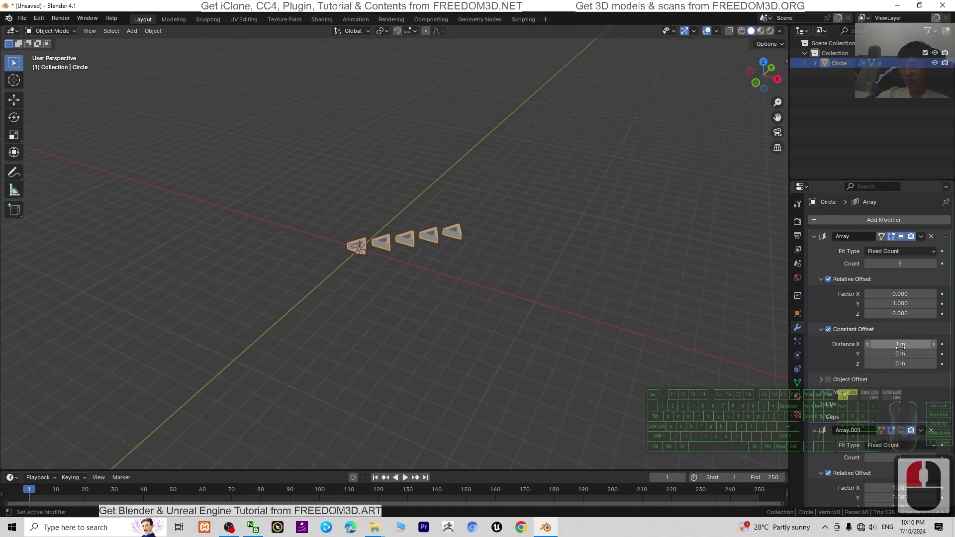